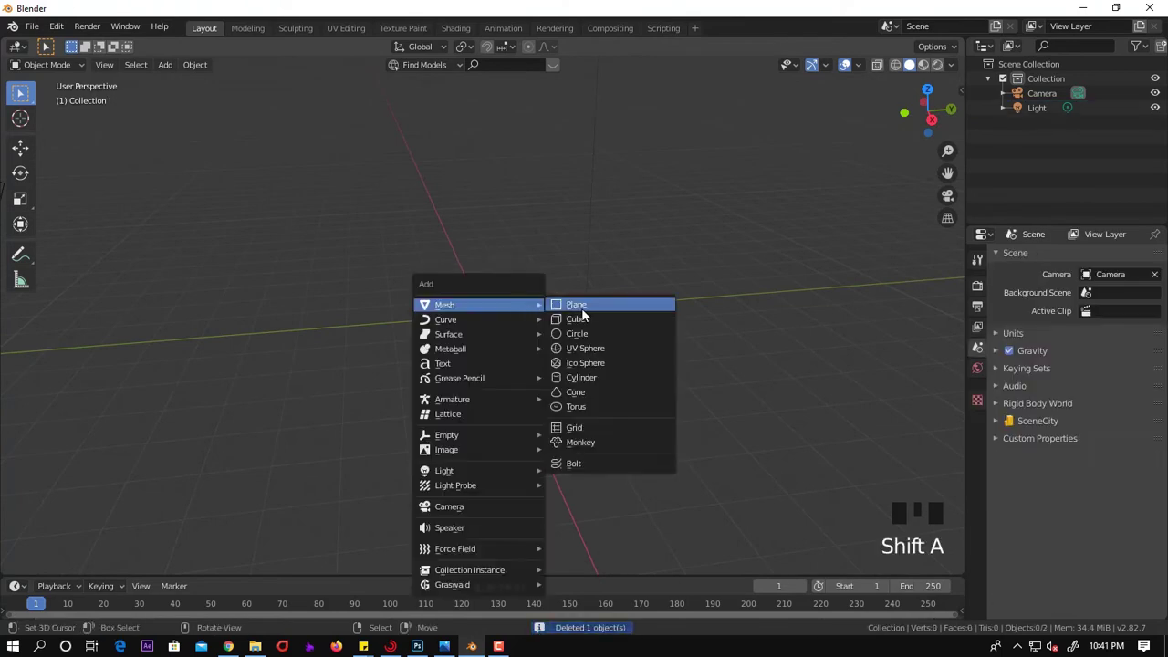
Frame the new plane in the viewport and begin scaling it up to about 4.26
scroll("down", 3)
middle_click(544, 323)
key("Tab")
key("s")
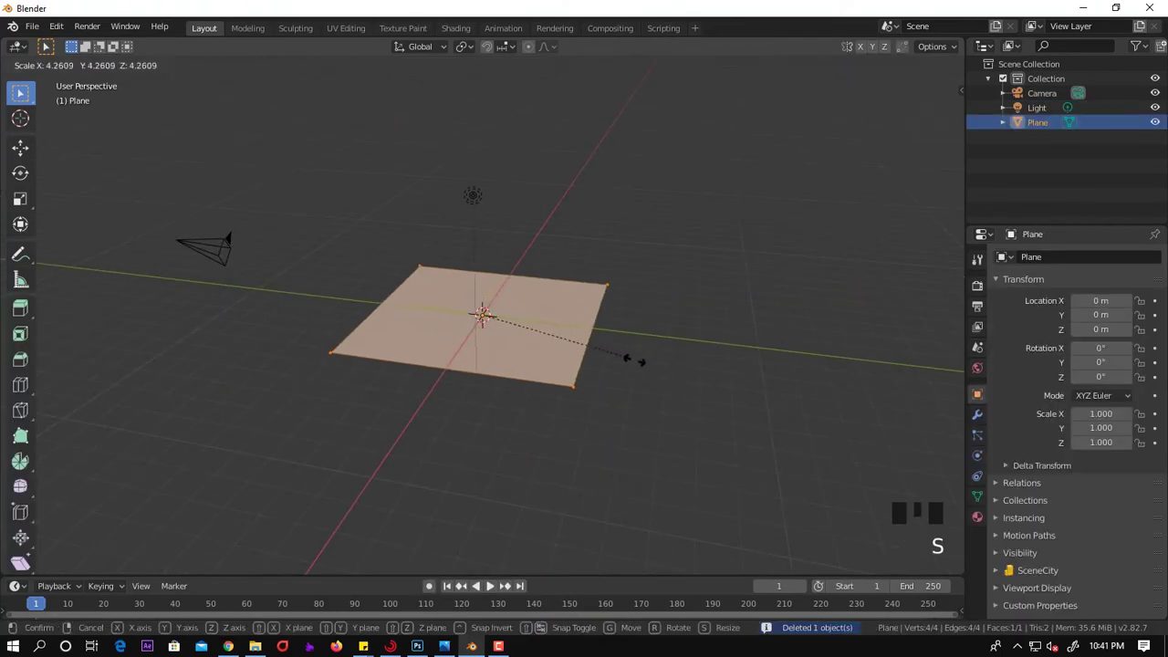
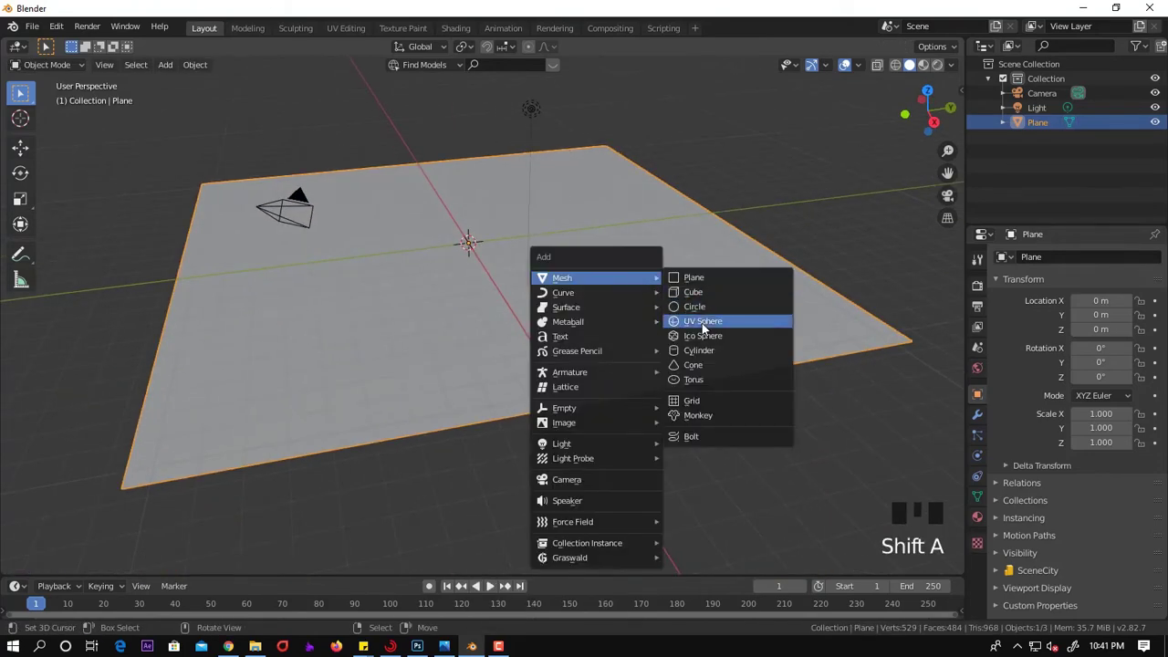
Lift the UV sphere about 2.3 m straight up above the subdivided plane and confirm its position
middle_click(540, 287)
scroll("up", 3)
key("g")
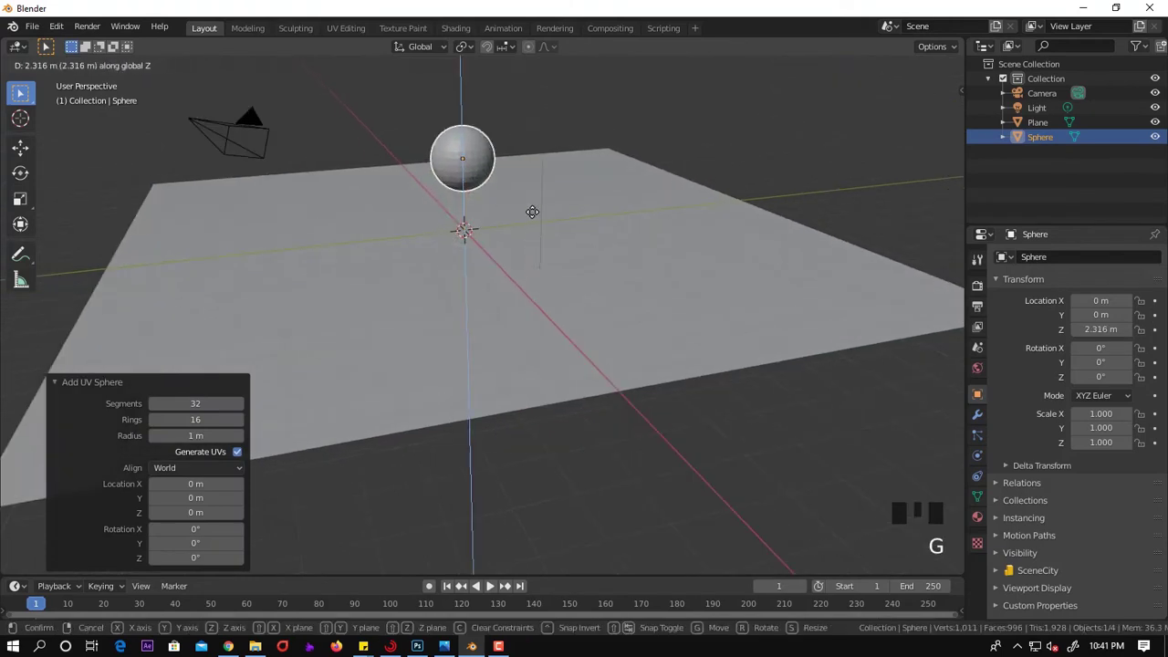
scroll("down", 3)
left_click_drag(548, 247, 778, 336)
scroll("up", 3)
left_click_drag(763, 345, 867, 388)
right_click(867, 388)
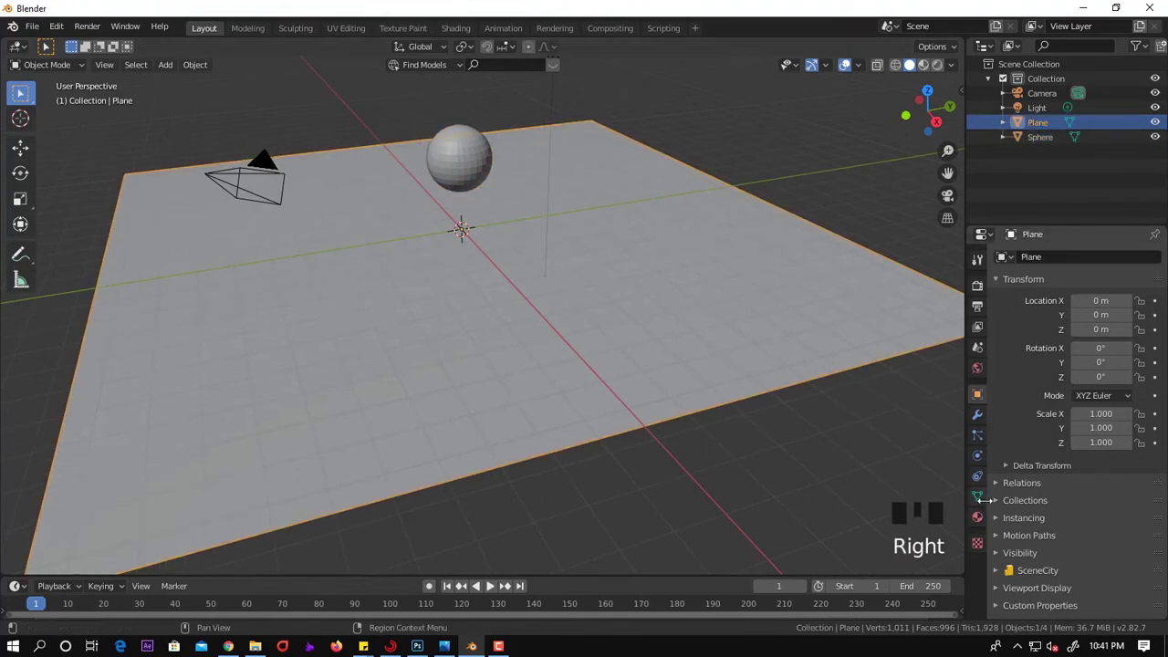
Enable Dynamic Paint on the plane in Physics and set it up as a Canvas
left_click(982, 457)
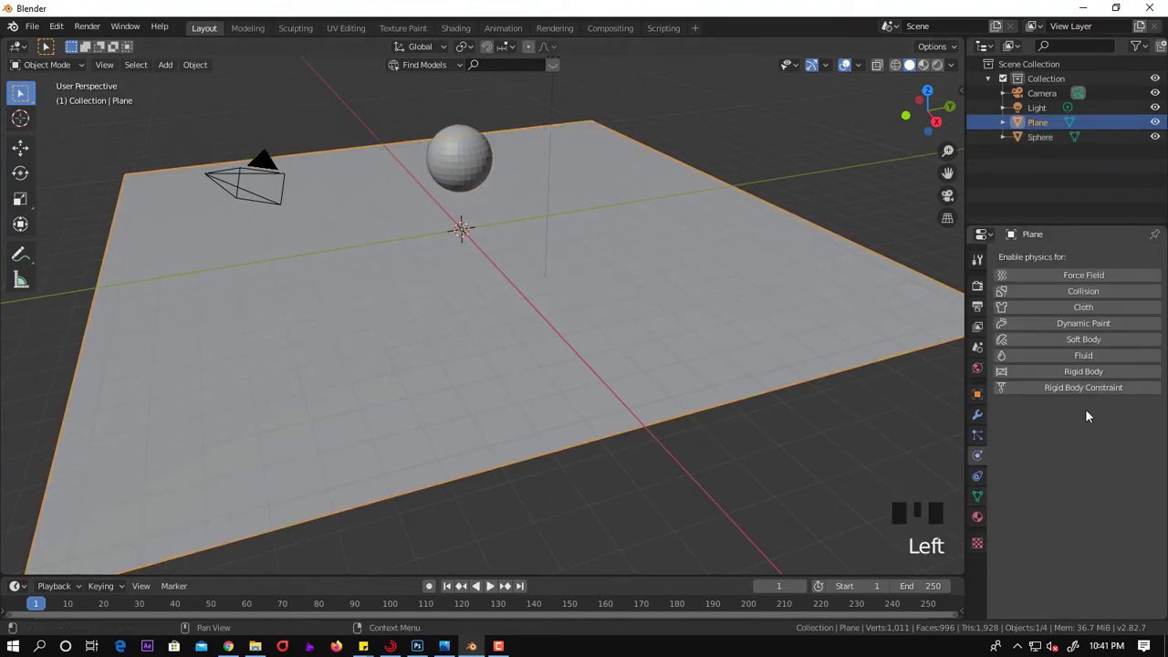
left_click(1077, 323)
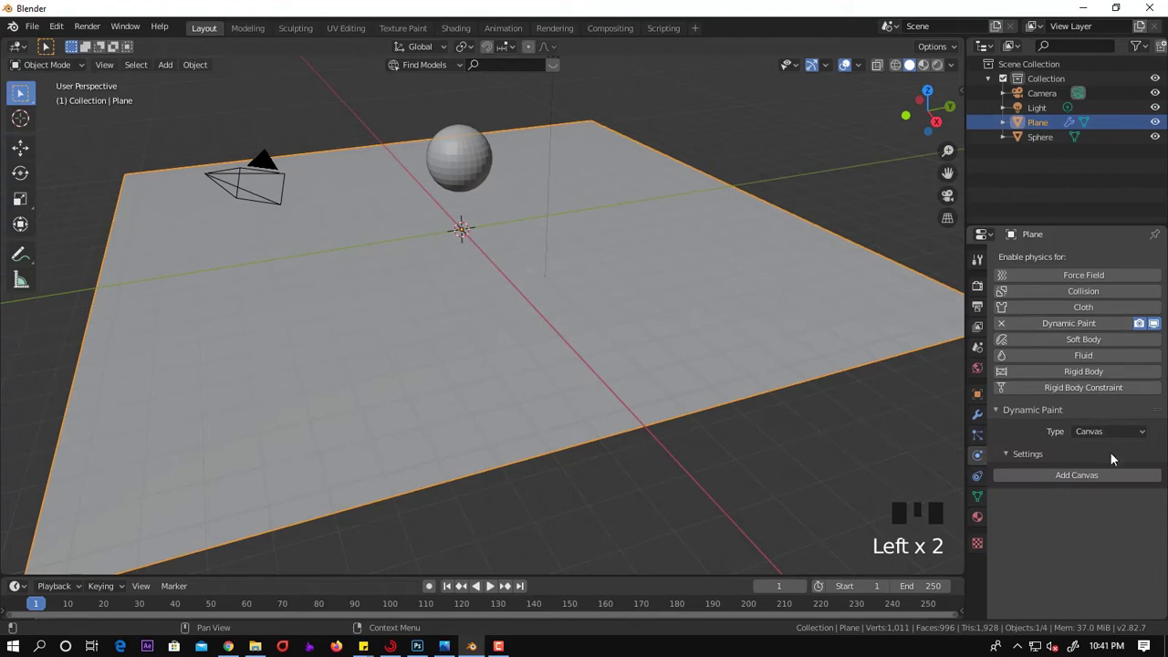
left_click_drag(1121, 434, 1055, 476)
scroll("down", 3)
scroll("down", 3)
left_click_drag(1106, 496, 1113, 564)
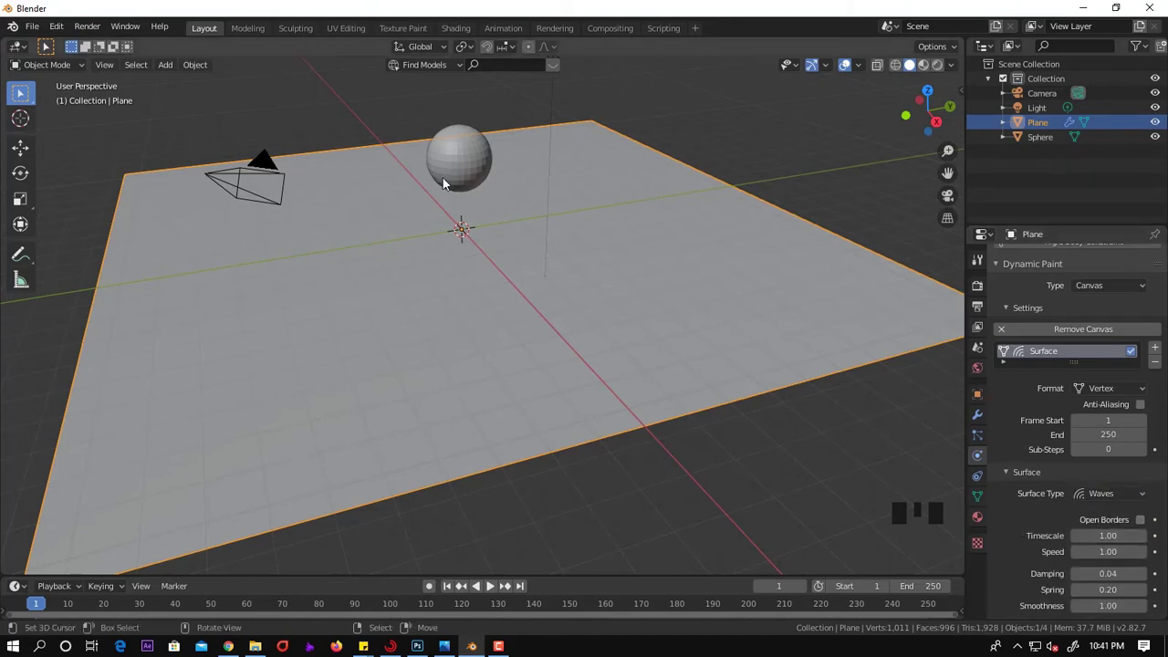
Select the sphere and enable Dynamic Paint on it as well
right_click(449, 183)
left_click(1061, 332)
left_click_drag(1094, 440, 1091, 469)
scroll("down", 3)
left_click_drag(620, 417, 670, 381)
right_click(670, 382)
scroll("down", 3)
scroll("up", 3)
left_click_drag(490, 290, 426, 195)
right_click(426, 195)
Make the sphere a Dynamic Paint Brush and set the canvas Surface Type to Waves
key("space")
key("g")
key("space")
right_click(590, 284)
scroll("down", 3)
scroll("down", 3)
scroll("down", 3)
scroll("up", 3)
right_click(371, 218)
right_click(404, 222)
left_click(1062, 481)
left_click_drag(500, 281, 1075, 447)
scroll("down", 3)
scroll("up", 3)
Play the animation and move the sphere through the plane so it carves wave ripples
key("space")
key("g")
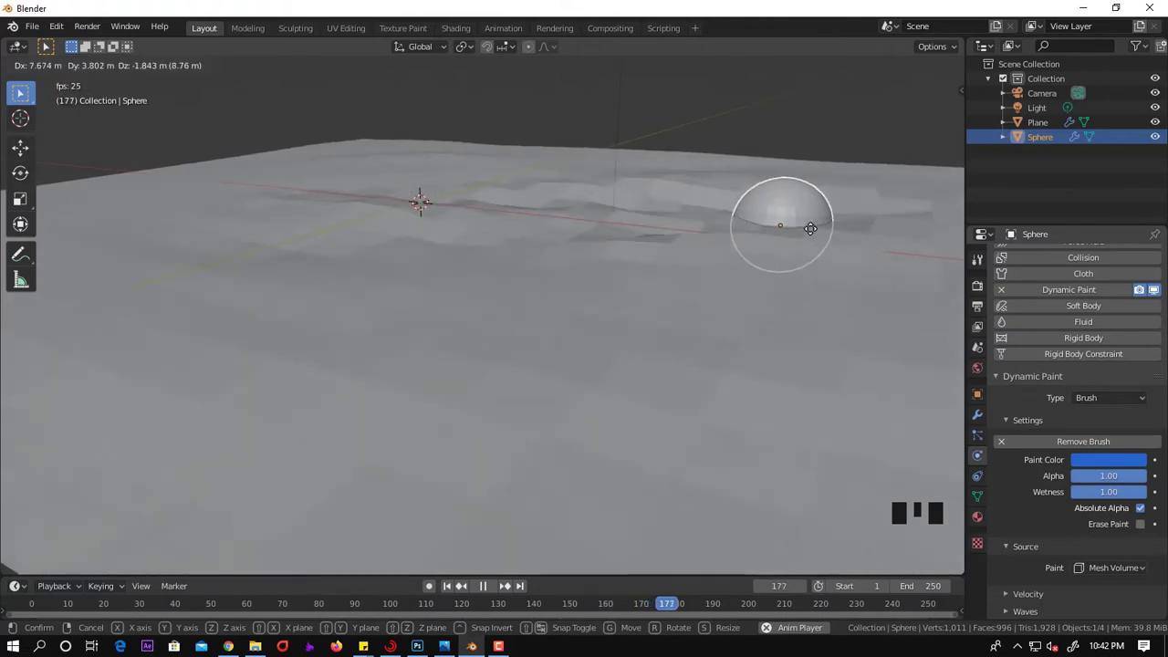
key("space")
right_click(473, 254)
scroll("down", 3)
left_click_drag(217, 66, 637, 365)
scroll("up", 3)
Add a Subdivision Surface modifier to the plane and test a playback pass with the sphere
left_click(982, 421)
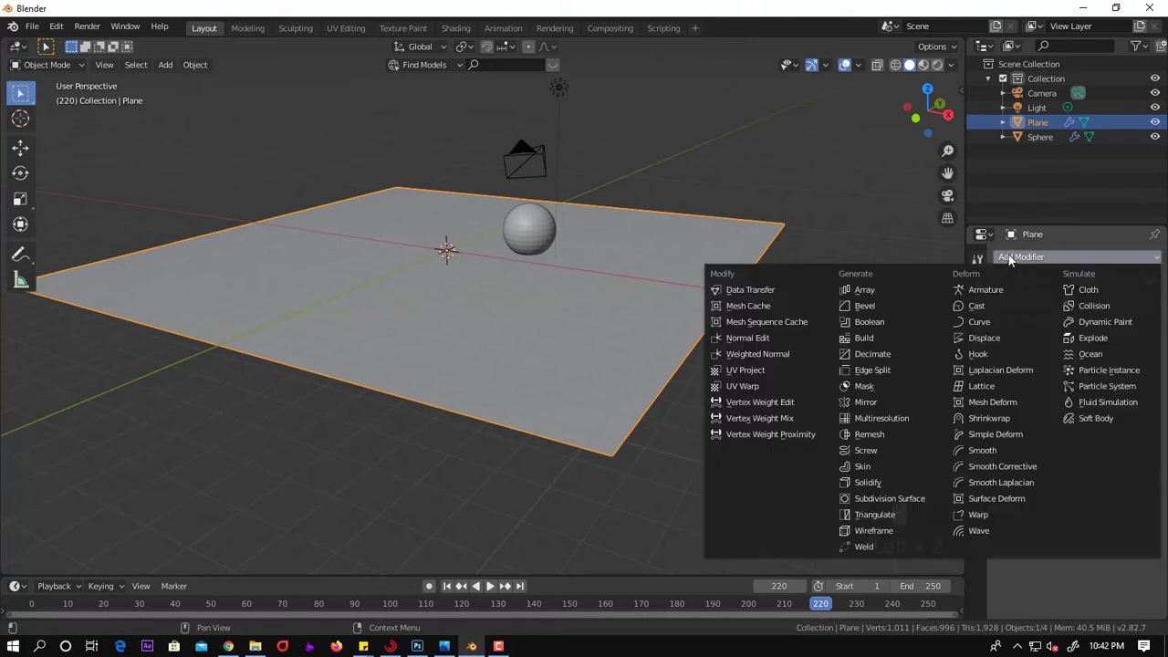
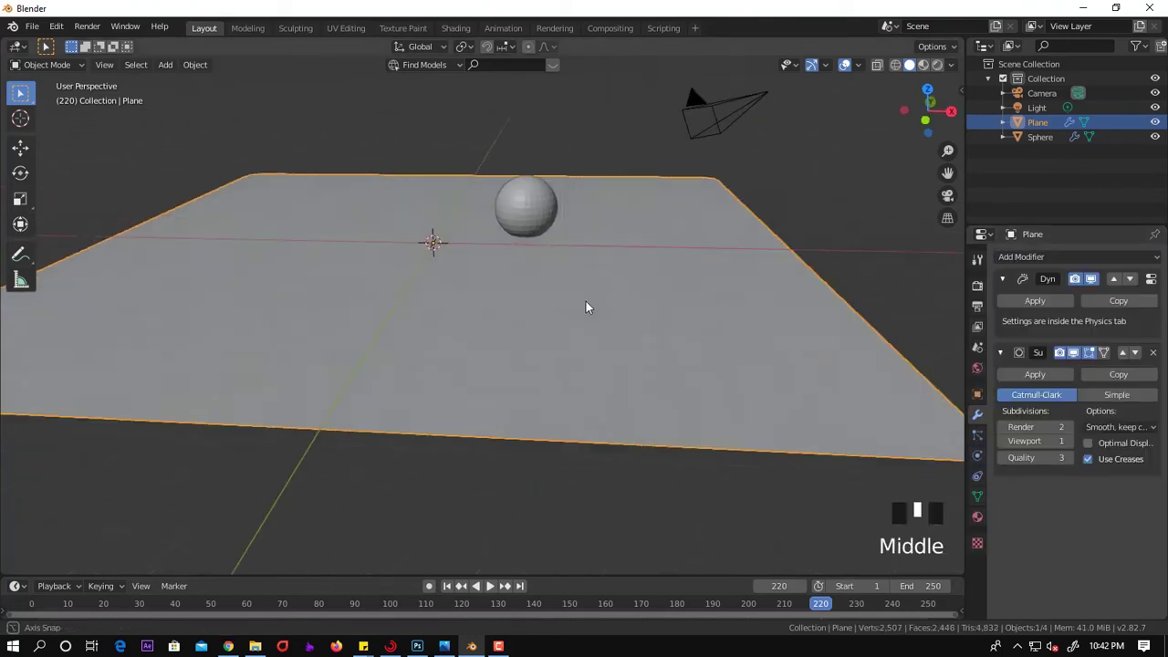
scroll("up", 3)
key("space")
key("g")
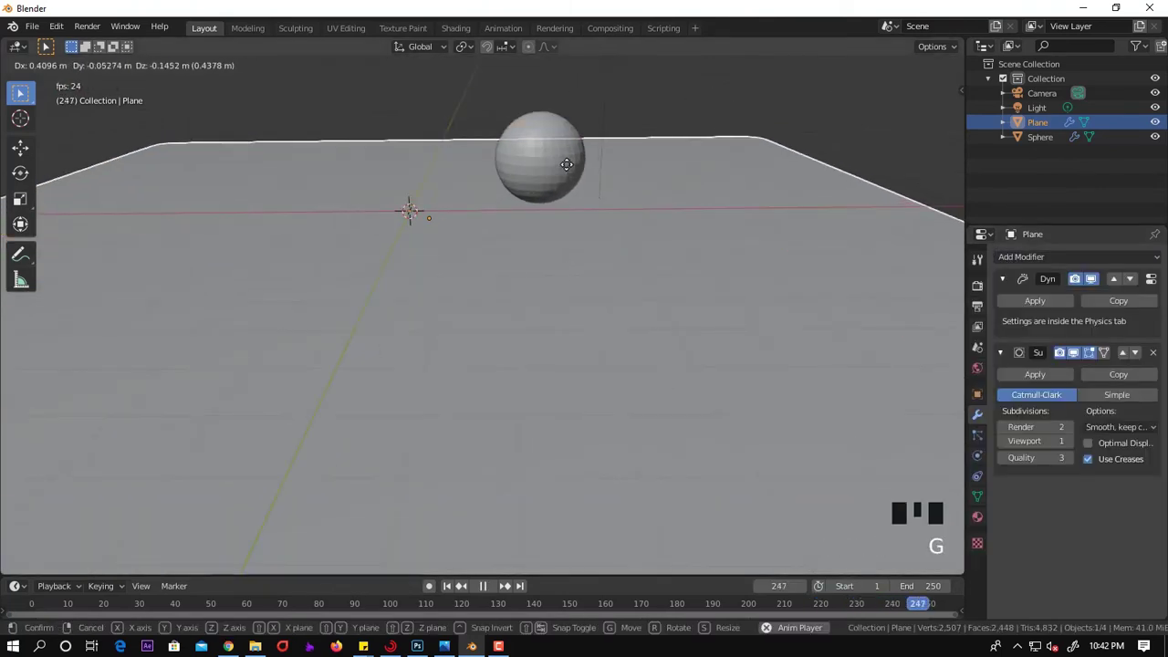
key("ctrl+z")
Select the sphere, drag it across the smoothed plane during playback, then stop
right_click(546, 153)
key("g")
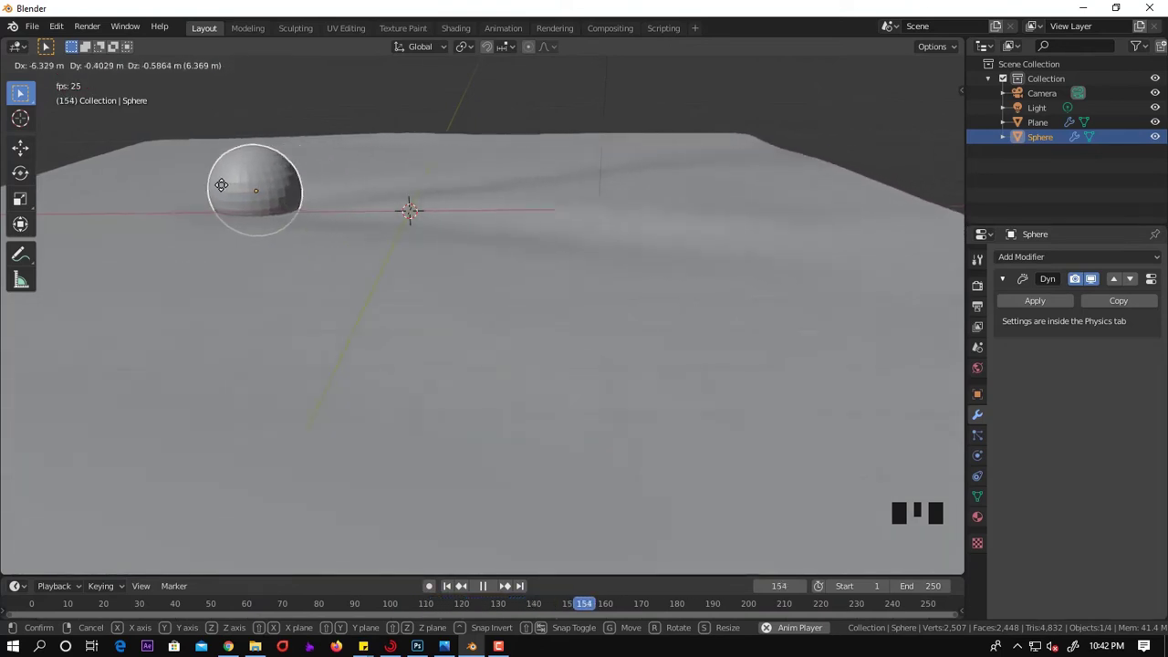
key("space")
key("Tab")
Subdivide the plane's mesh further in Edit Mode to make it much denser
key("Tab")
right_click(561, 223)
key("Tab")
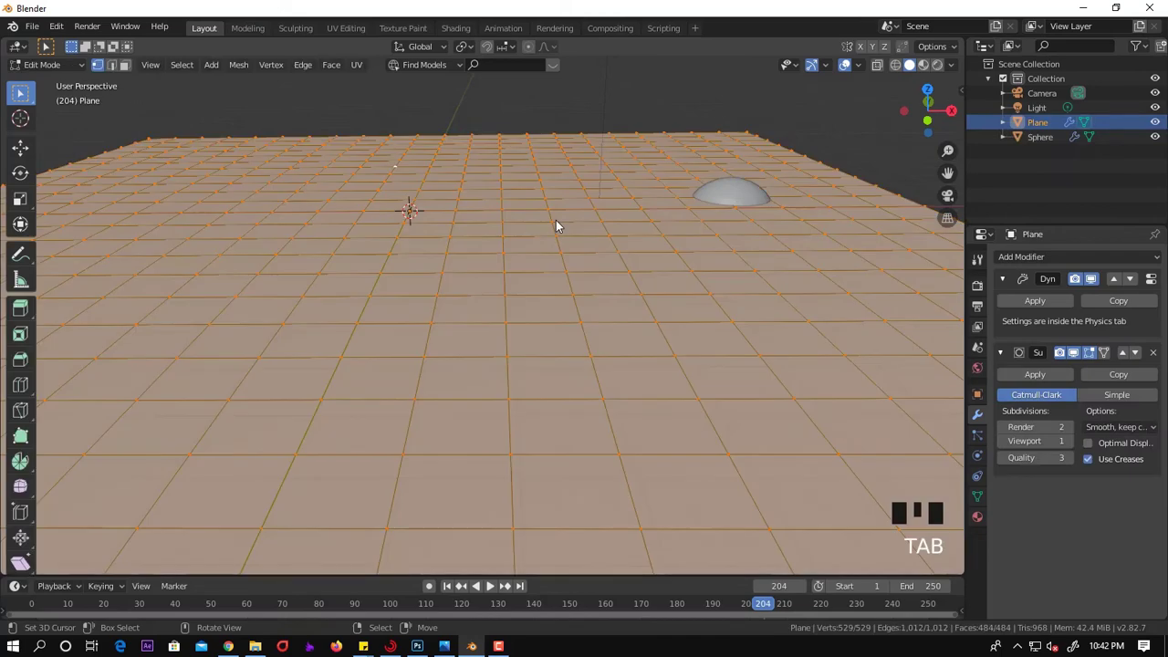
scroll("down", 3)
key("w")
key("Tab")
right_click(664, 223)
key("space")
key("g")
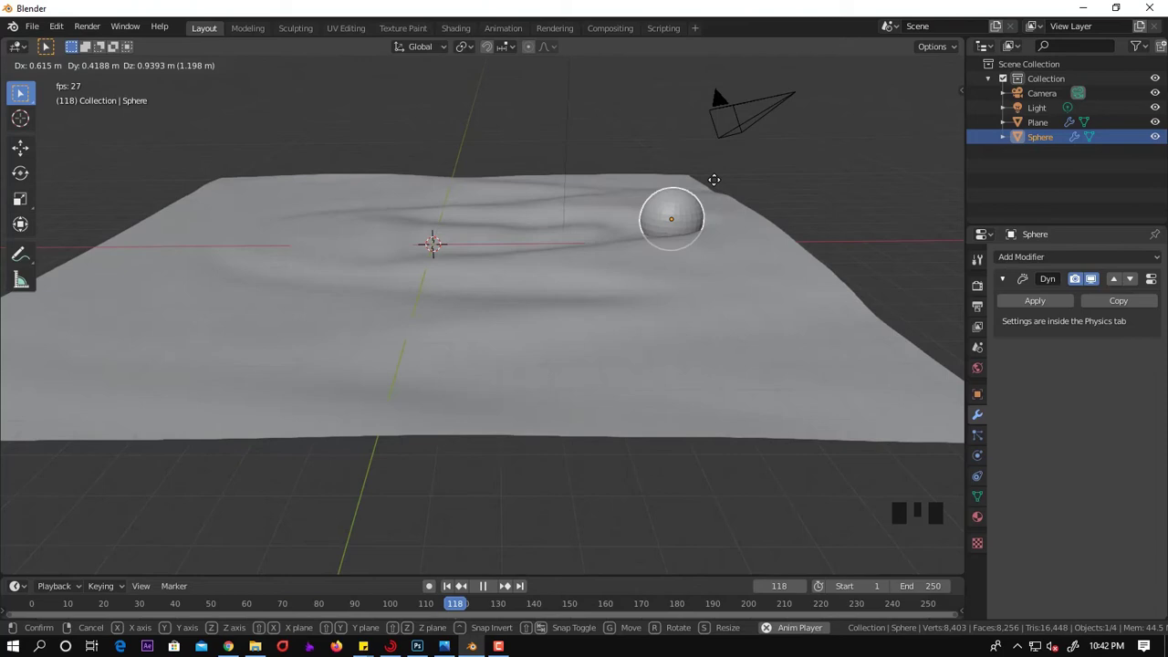
Play the animation and move the sphere through the dense plane, leaving smooth rolling waves
key("space")
left_click_drag(654, 258, 675, 253)
right_click(674, 253)
right_click(539, 223)
key("g")
right_click(546, 284)
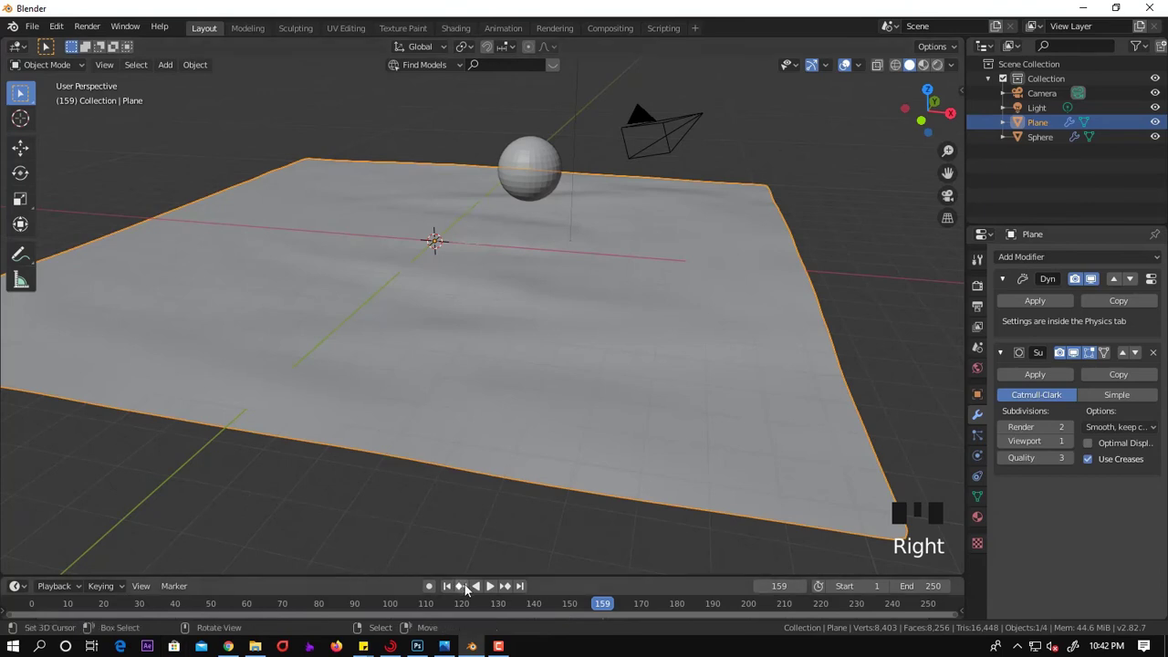
Jump the timeline back to frame 1 and select the sphere to show its brush settings
left_click(463, 594)
left_click(454, 591)
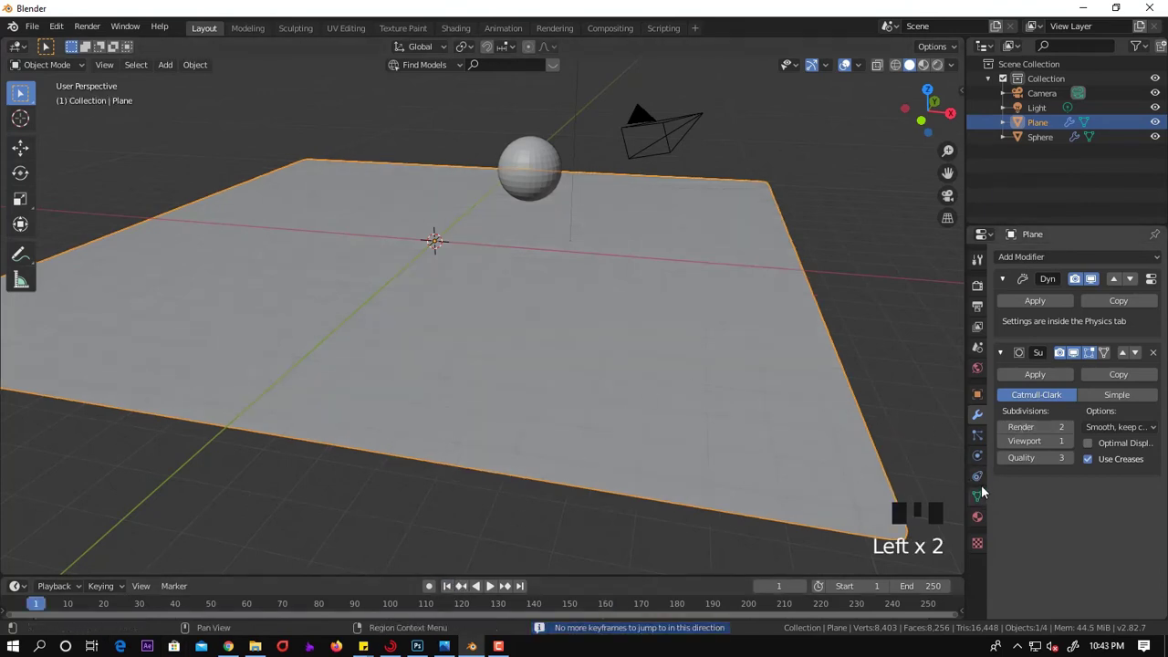
left_click(983, 454)
scroll("down", 3)
left_click_drag(1110, 470, 540, 178)
right_click(541, 178)
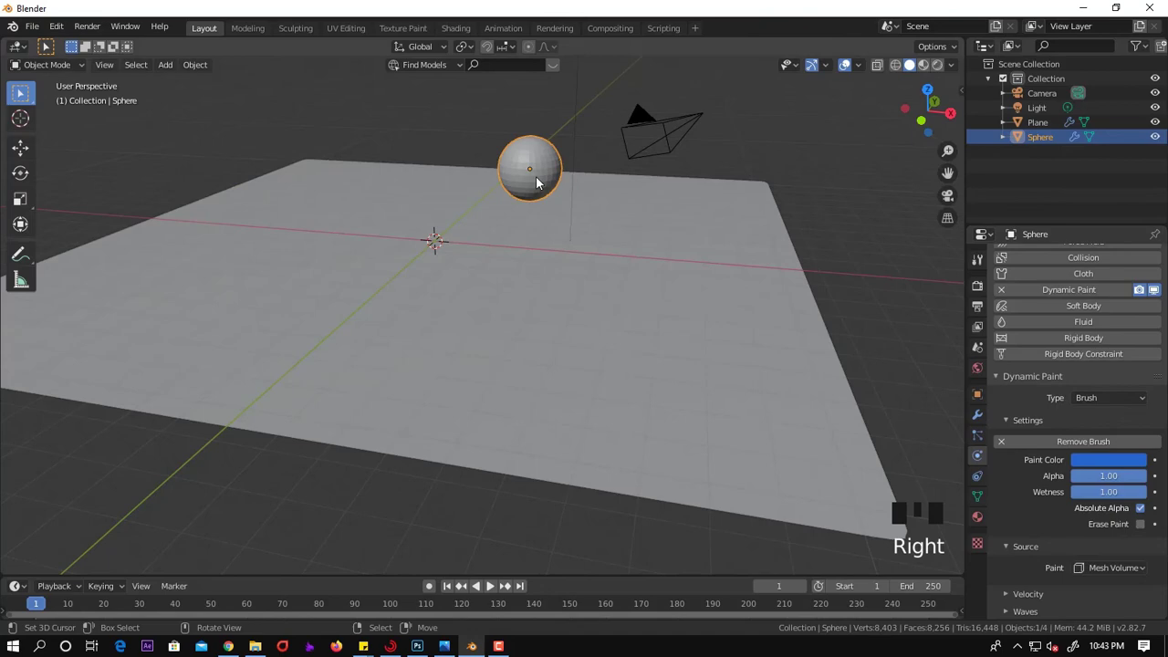
During playback press the sphere down into the plane at a couple of spots, leaving dents
key("space")
key("g")
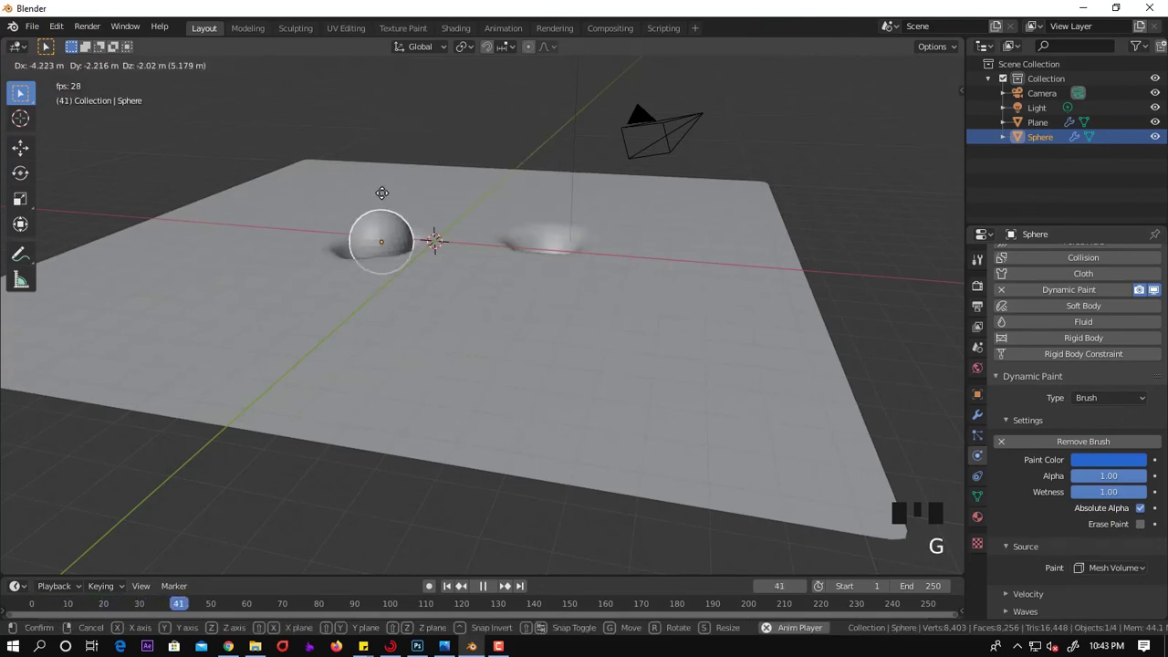
key("space")
left_click_drag(558, 229, 549, 179)
key("space")
key("g")
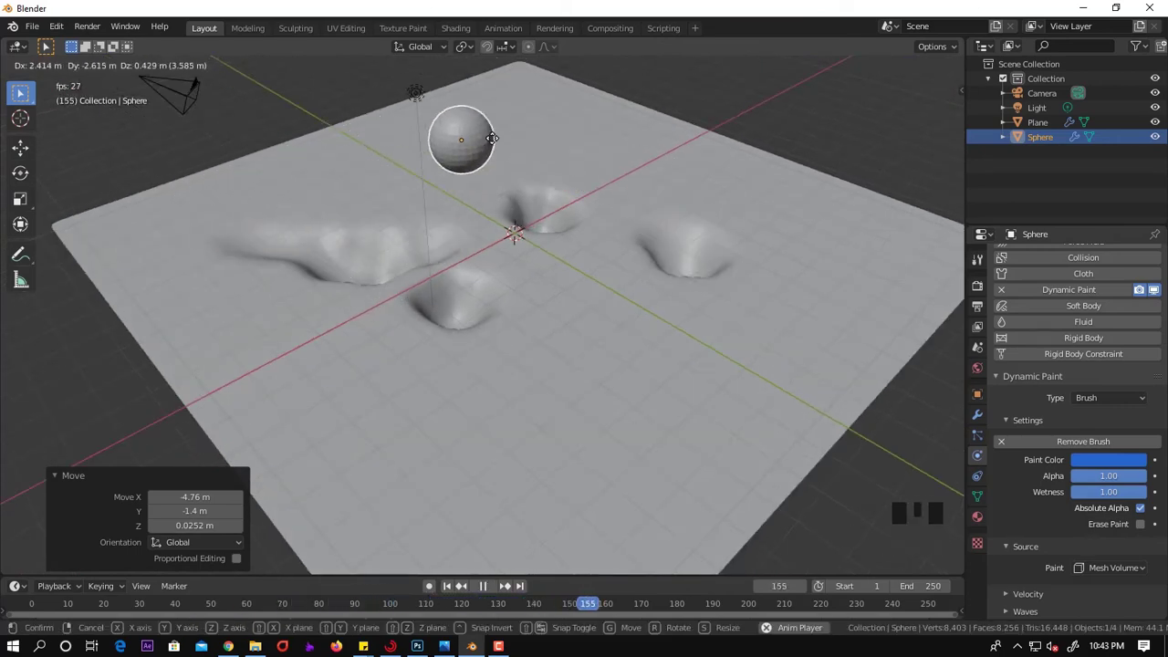
Dent the plane at another spot, stop playback and select the plane again
left_click_drag(679, 205, 508, 215)
key("g")
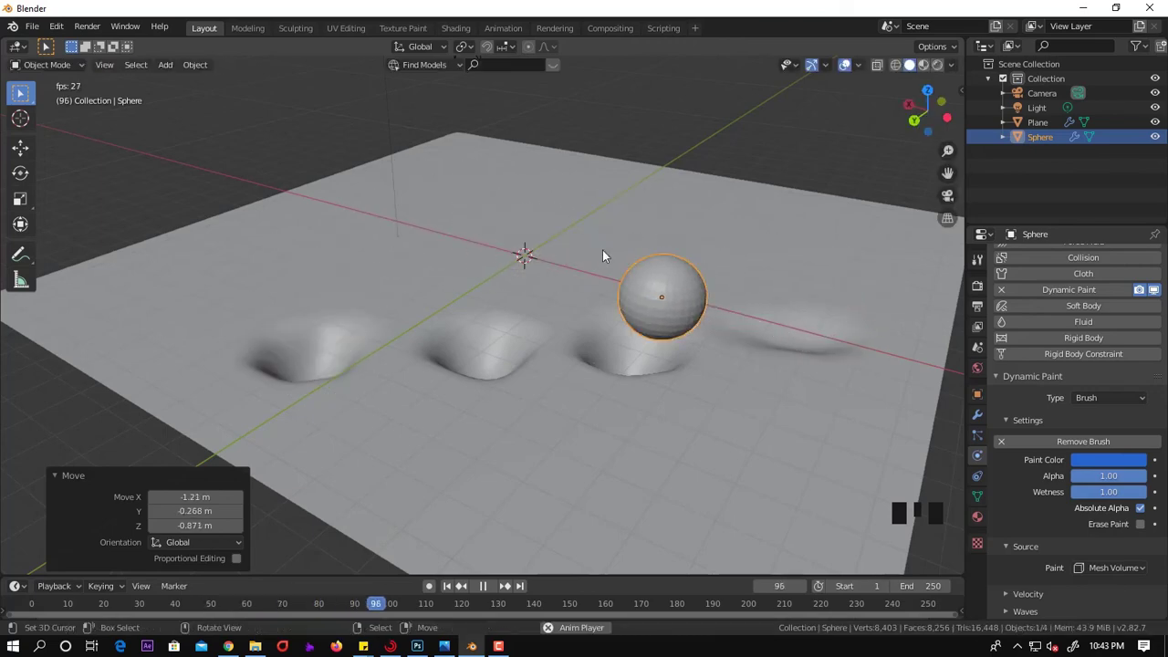
key("space")
right_click(816, 435)
scroll("down", 3)
left_click(985, 497)
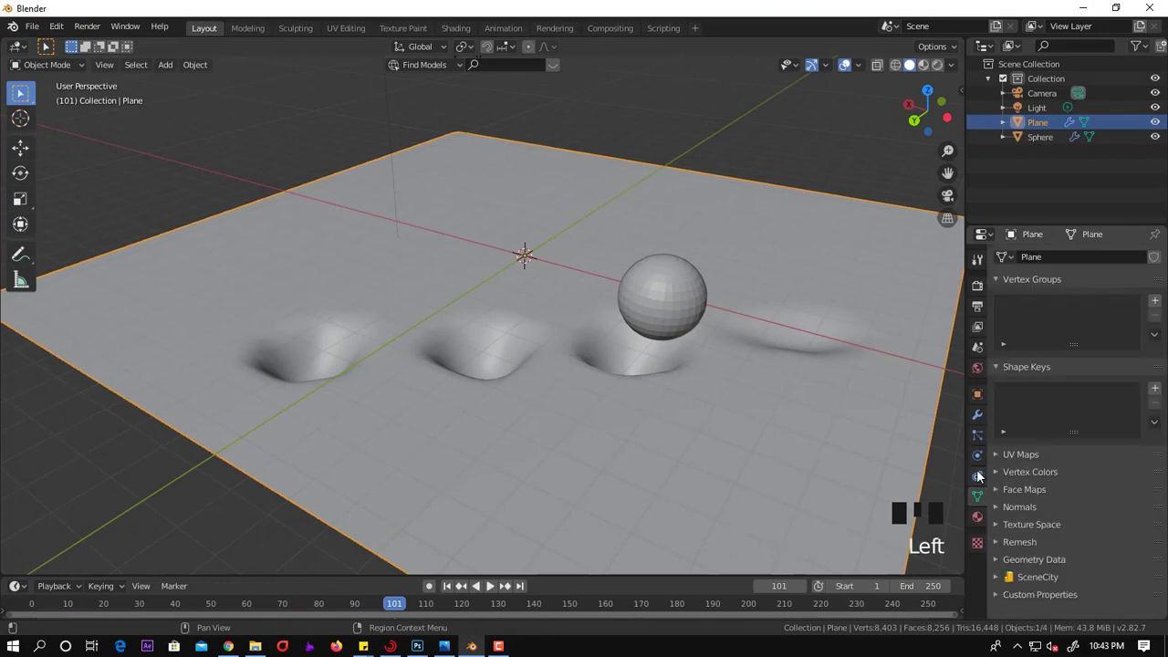
Select the sphere and reposition it above the plane ready for another pass
left_click(982, 453)
left_click_drag(1120, 466, 669, 371)
left_click_drag(669, 371, 701, 260)
right_click(701, 259)
Sweep the sphere along the plane during playback to carve long trailing grooves, then stop
key("space")
key("g")
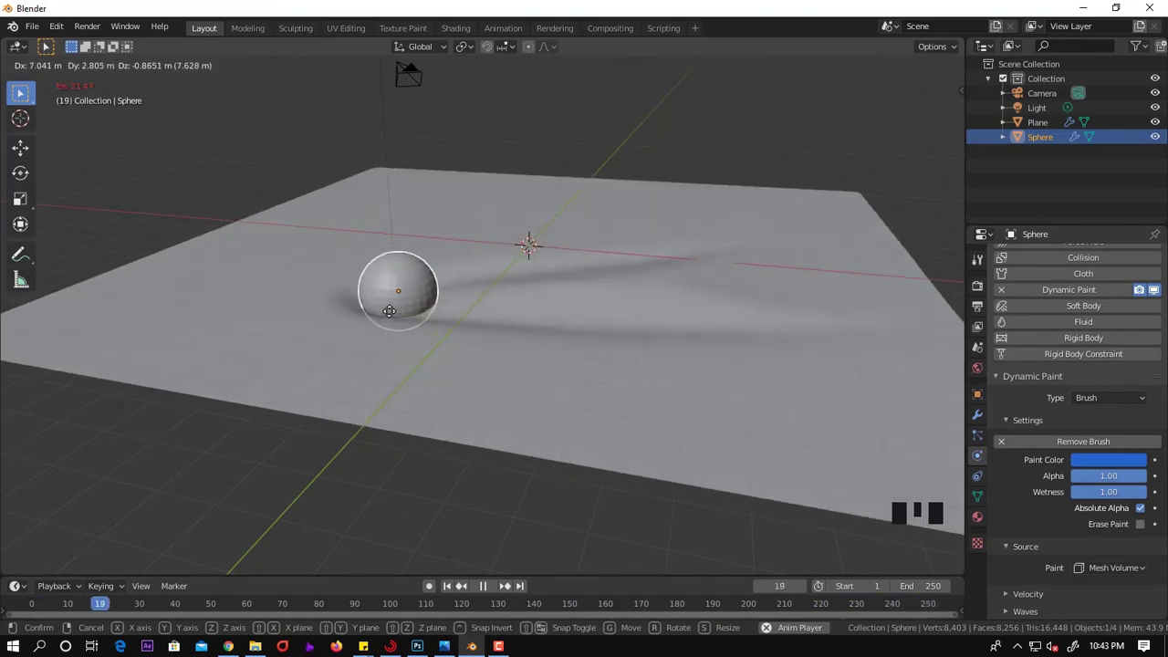
key("g")
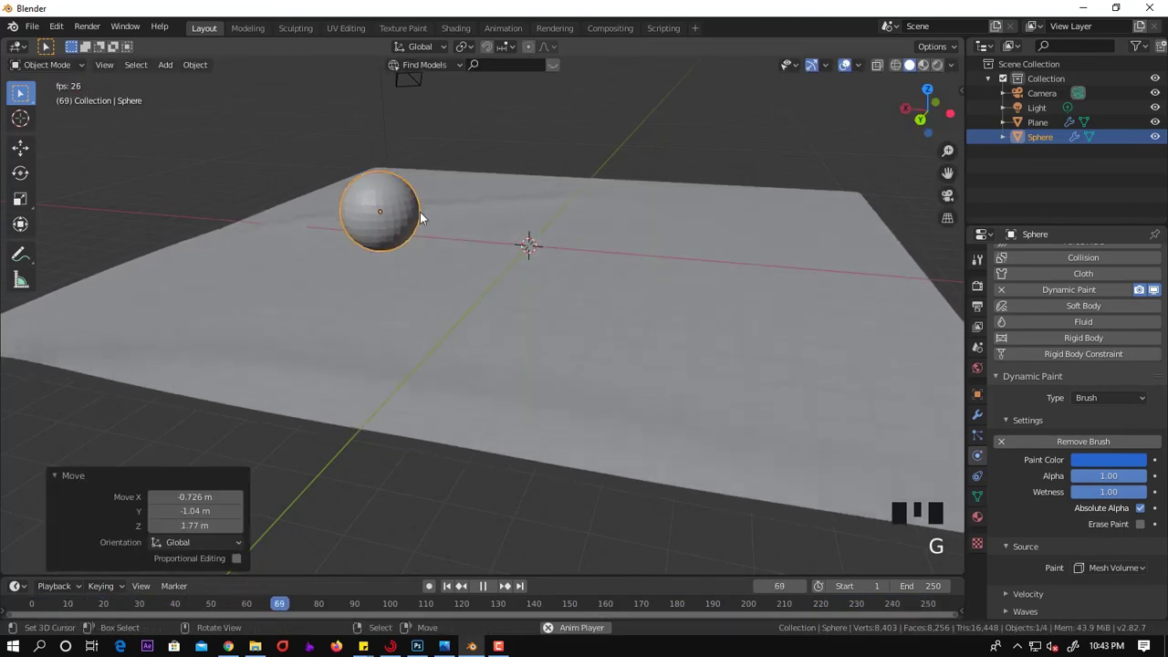
key("space")
left_click_drag(358, 264, 512, 635)
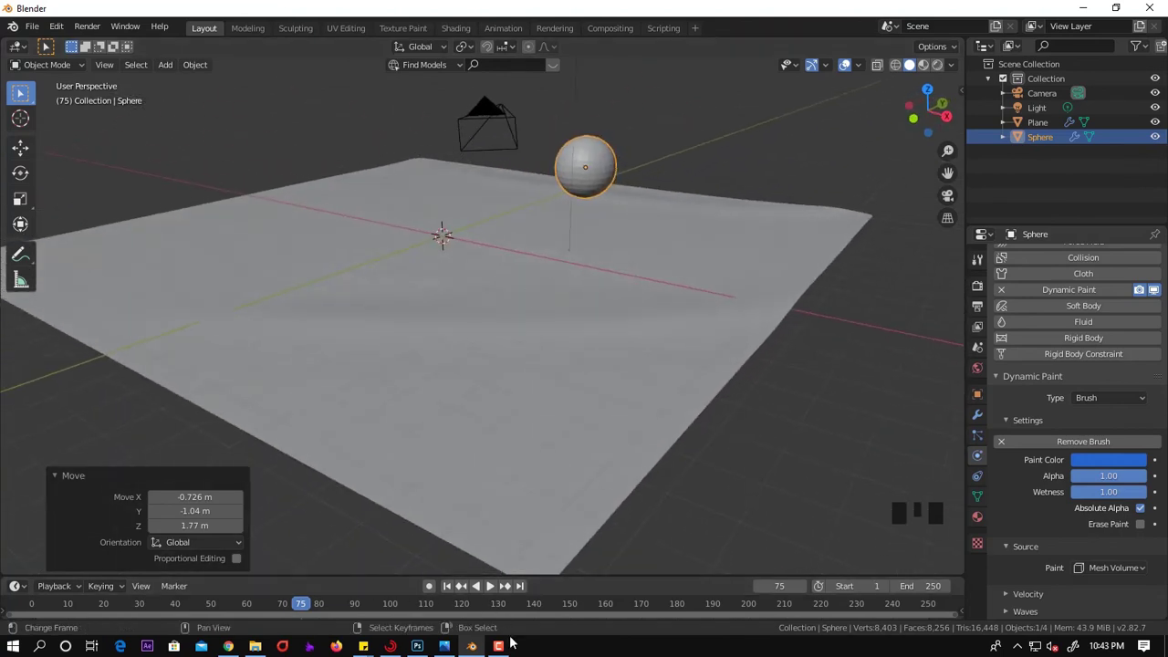